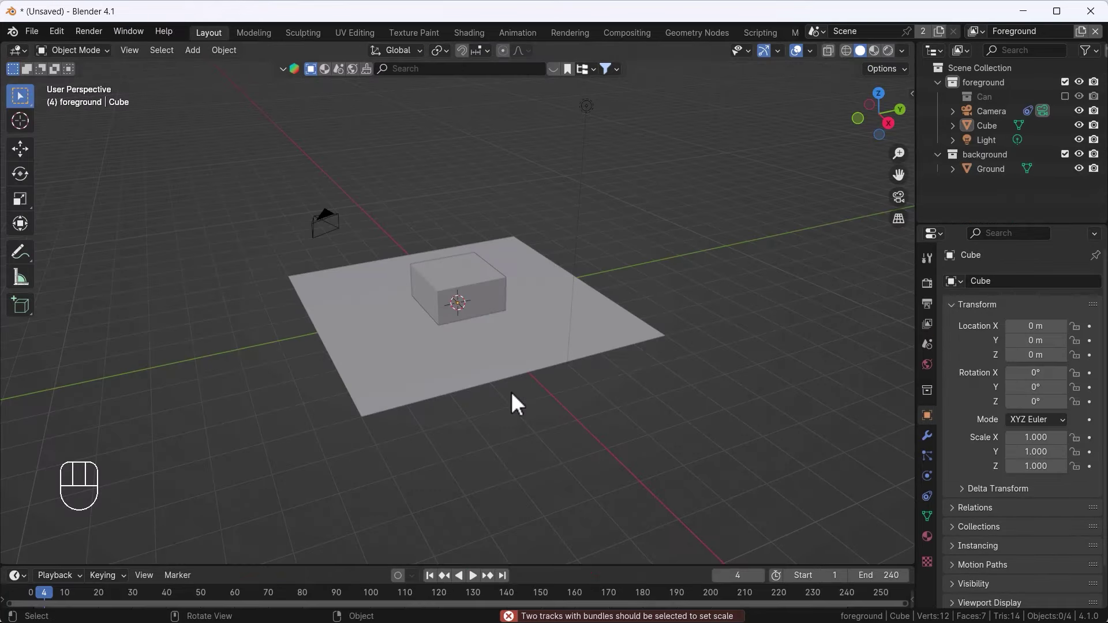
# From the tracked camera view, move the cube's mesh up 1 m on Z so it rests on the ground
pyautogui.press('KP_0')
pyautogui.click(458, 310)
pyautogui.press('Tab')
pyautogui.press('a')
pyautogui.press('z')
pyautogui.press('g')
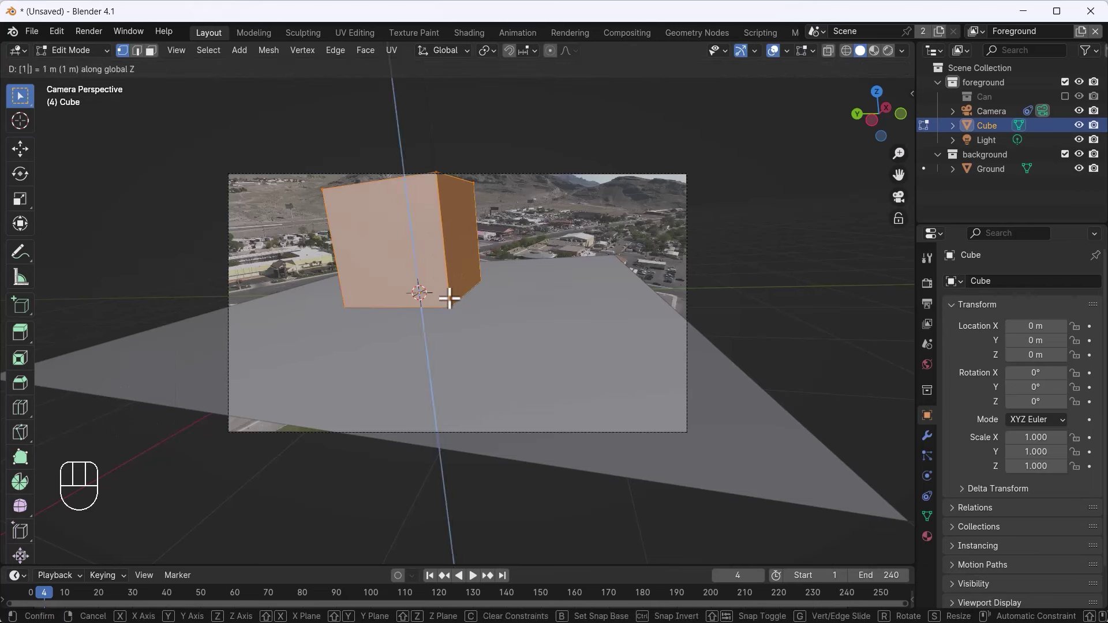
pyautogui.press('Tab')
pyautogui.press('s')
# Switch the viewport to Rendered shading with Cycles on GPU
pyautogui.moveTo(930, 298); pyautogui.dragTo(938, 289)
pyautogui.moveTo(1065, 283); pyautogui.dragTo(1054, 336)
pyautogui.moveTo(1054, 328); pyautogui.dragTo(1044, 355)
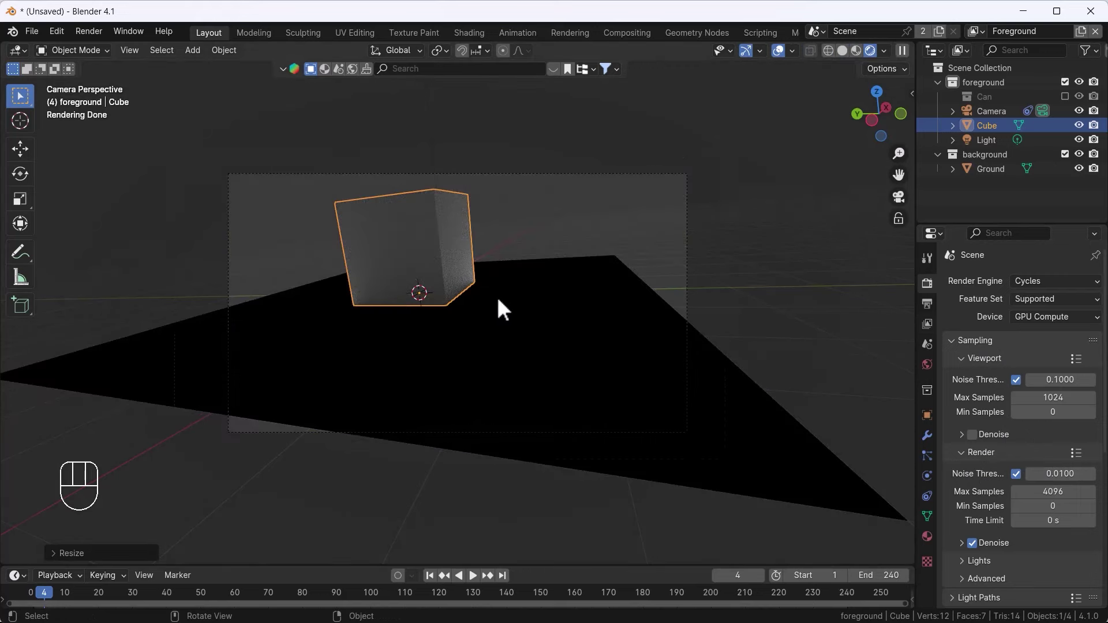
# Set the World colour to an Environment Texture using the beach HDRI image
pyautogui.moveTo(567, 313); pyautogui.dragTo(967, 373)
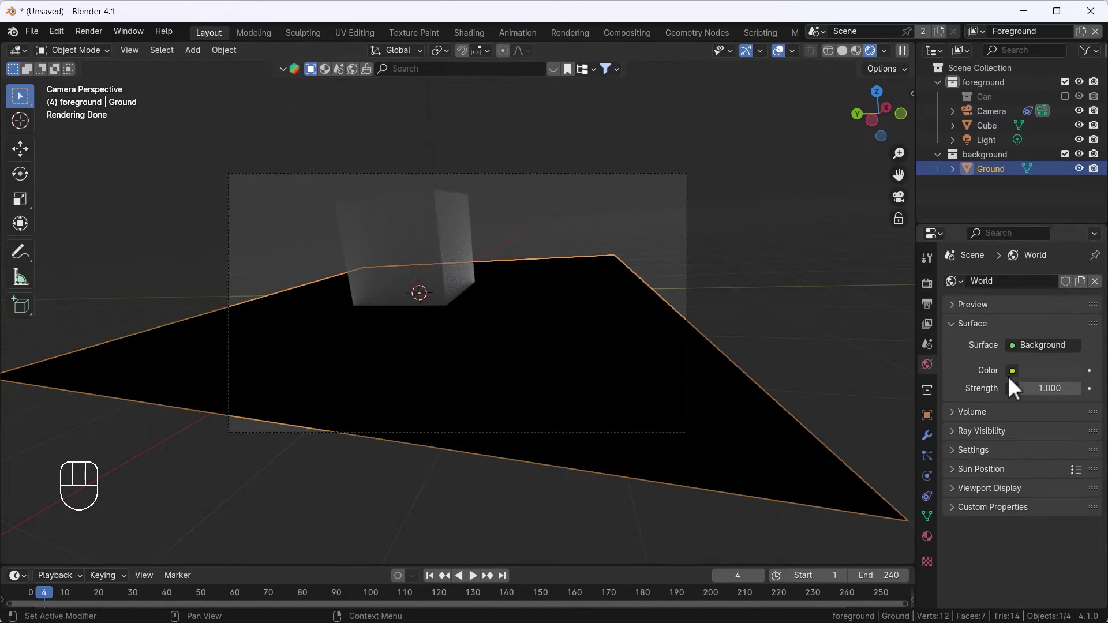
pyautogui.click(1015, 384)
pyautogui.click(1071, 399)
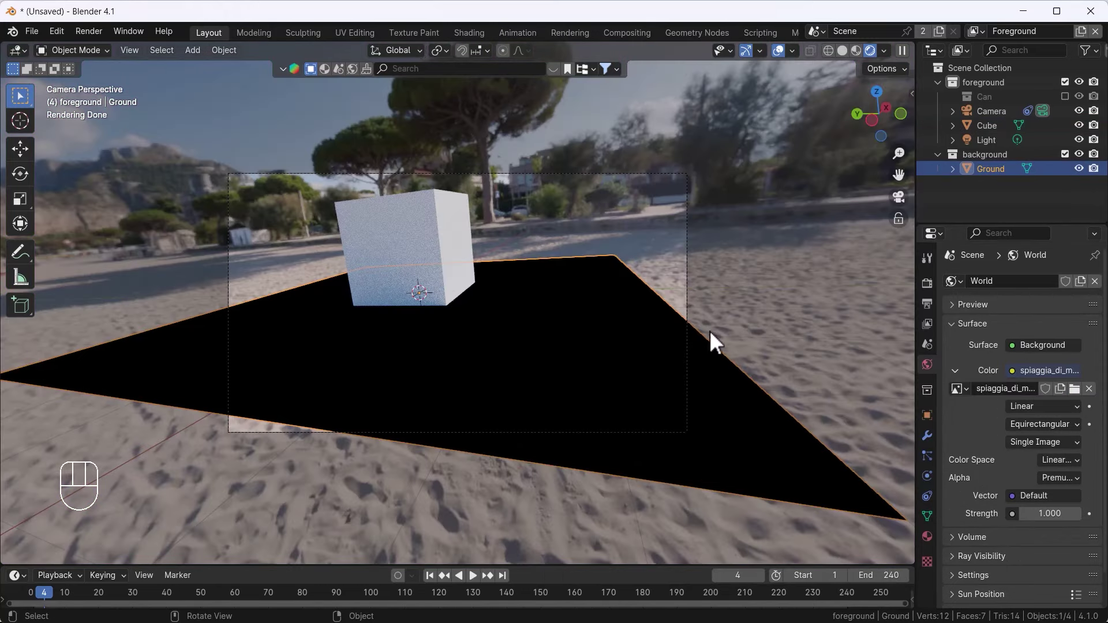
pyautogui.click(775, 303)
# Enable Film > Transparent so the drone footage shows behind the cube
pyautogui.moveTo(933, 294); pyautogui.dragTo(992, 507)
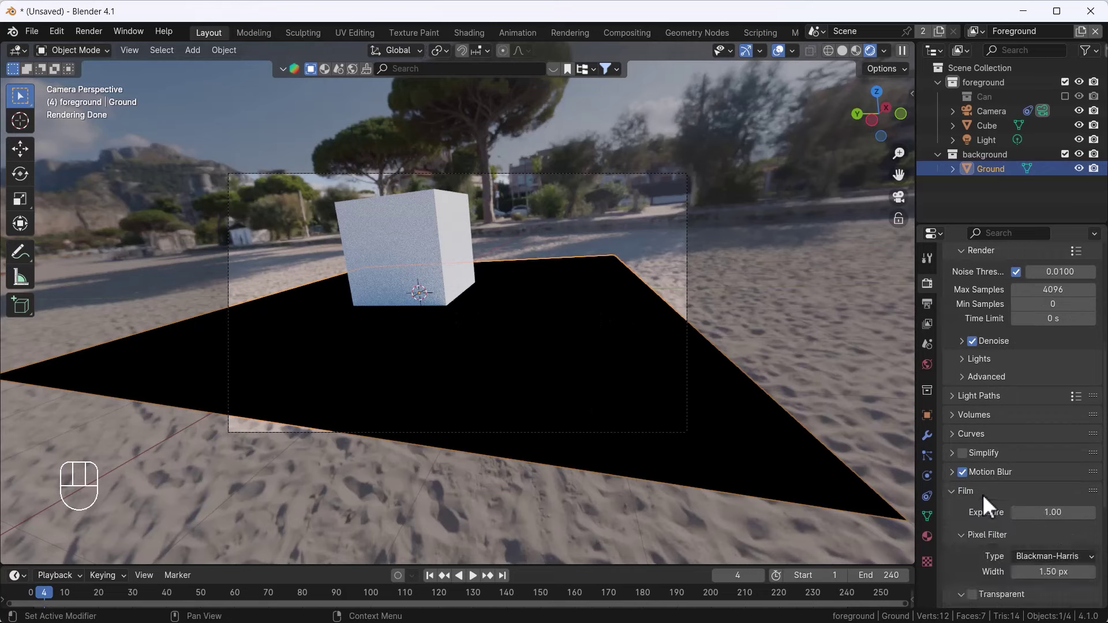
pyautogui.click(984, 520)
pyautogui.moveTo(785, 364); pyautogui.dragTo(442, 305)
# Grab the cube and drag it across the footage toward the baseball field
pyautogui.press('g')
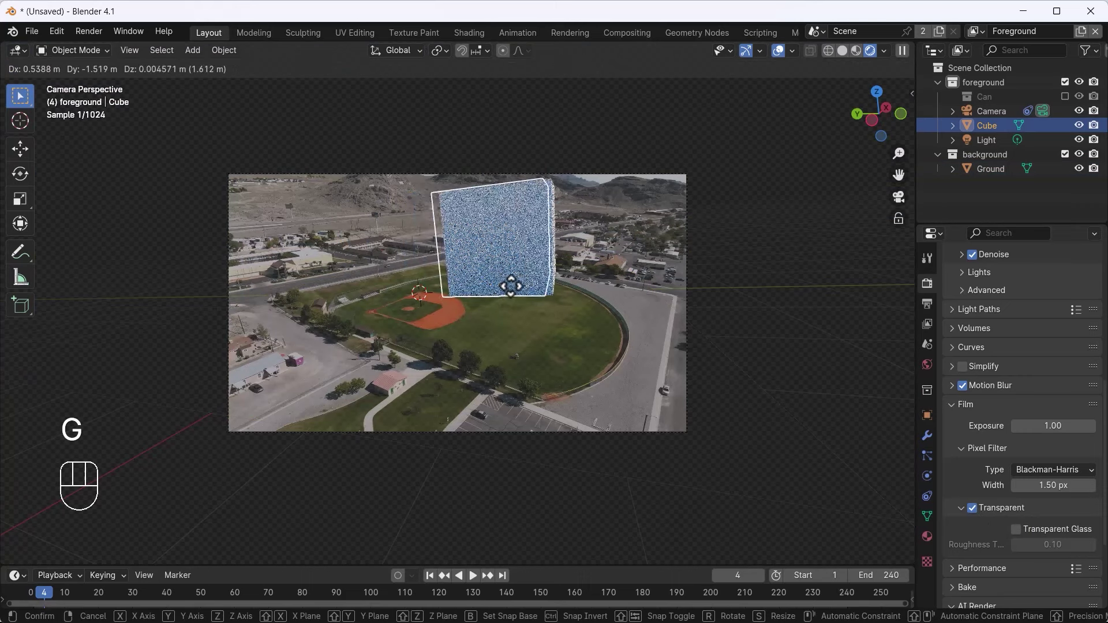
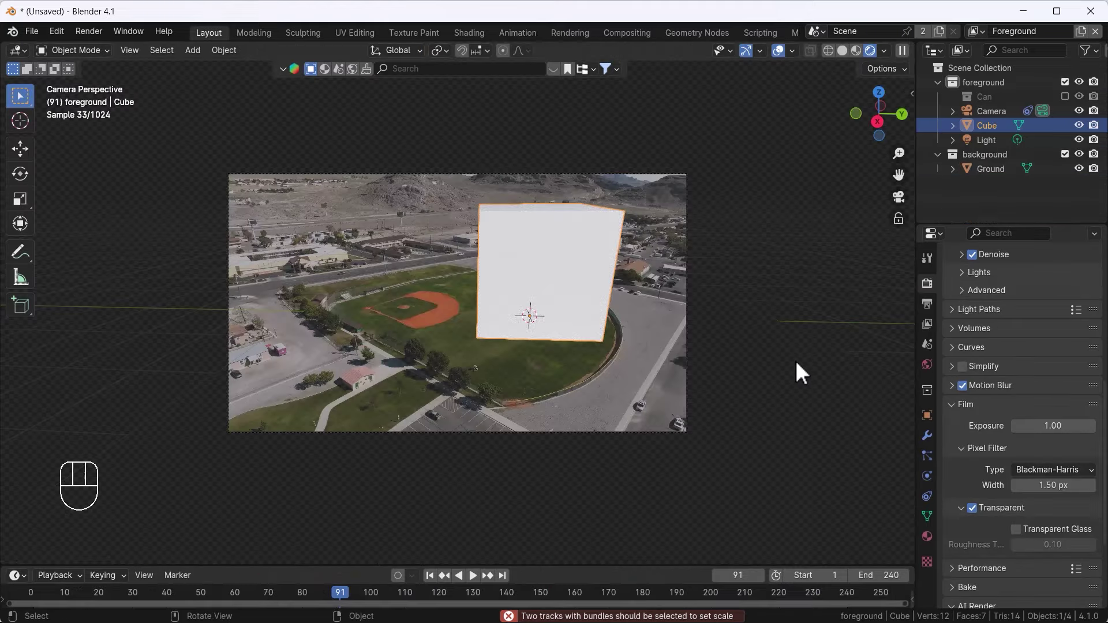
pyautogui.click(813, 341)
pyautogui.click(749, 362)
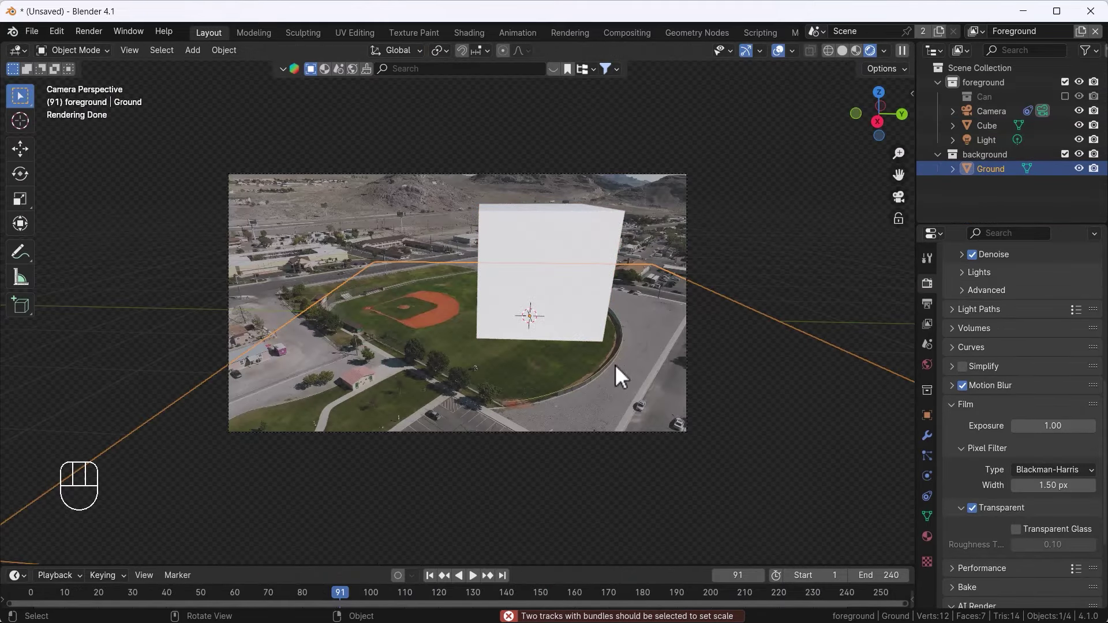
pyautogui.click(939, 420)
pyautogui.click(969, 567)
pyautogui.moveTo(969, 553); pyautogui.dragTo(1021, 422)
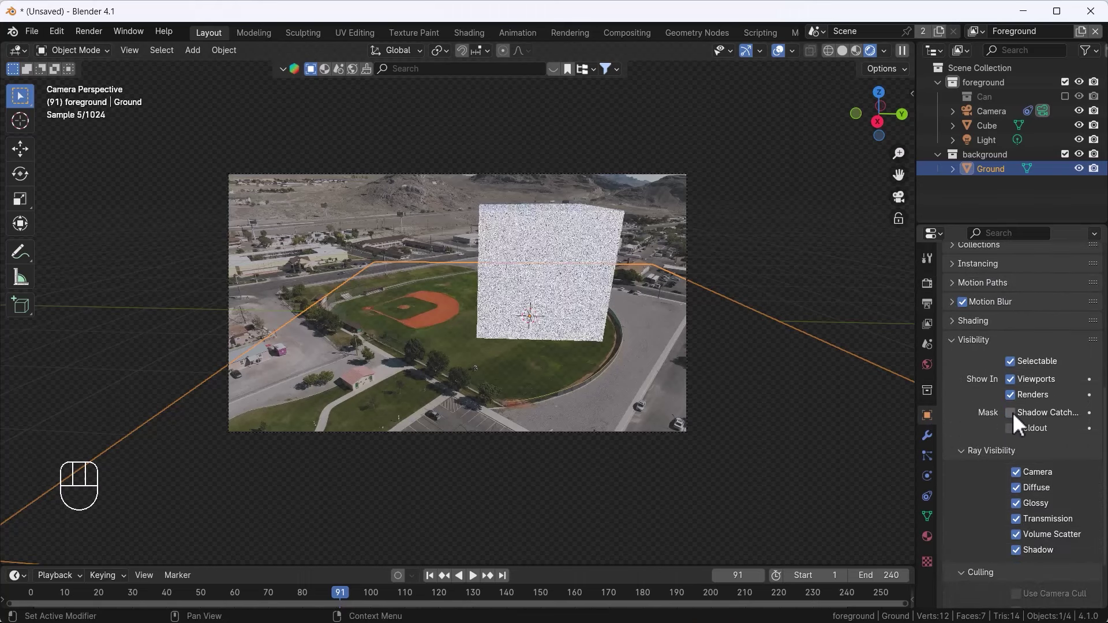
pyautogui.click(1021, 422)
pyautogui.click(1021, 422)
pyautogui.click(1021, 422)
pyautogui.click(1021, 422)
pyautogui.moveTo(1021, 422); pyautogui.dragTo(314, 263)
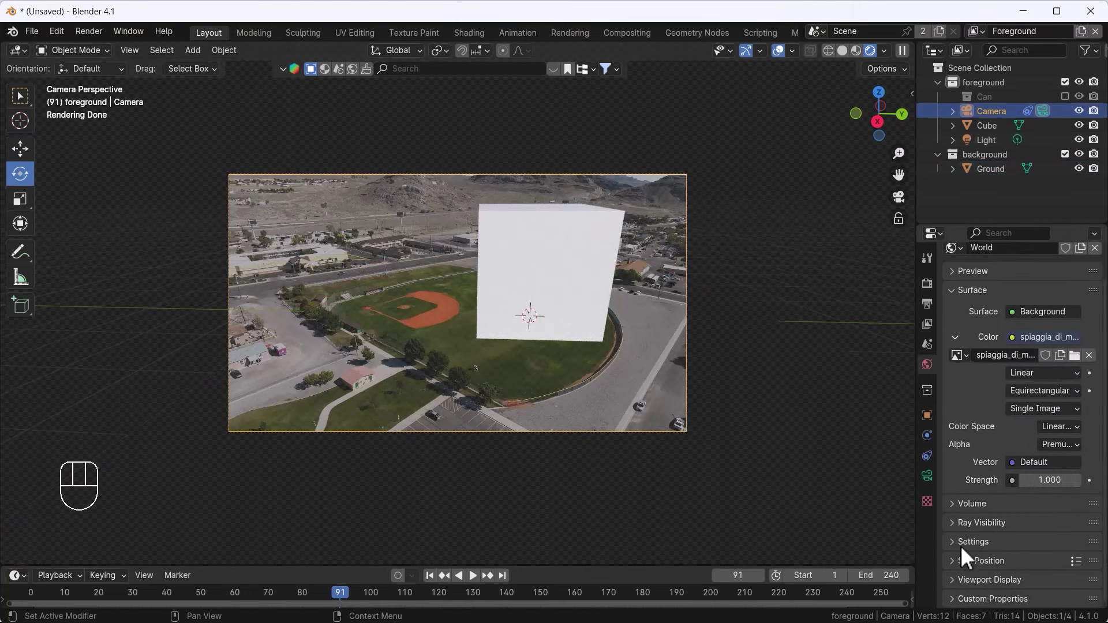
pyautogui.moveTo(958, 416); pyautogui.dragTo(971, 446)
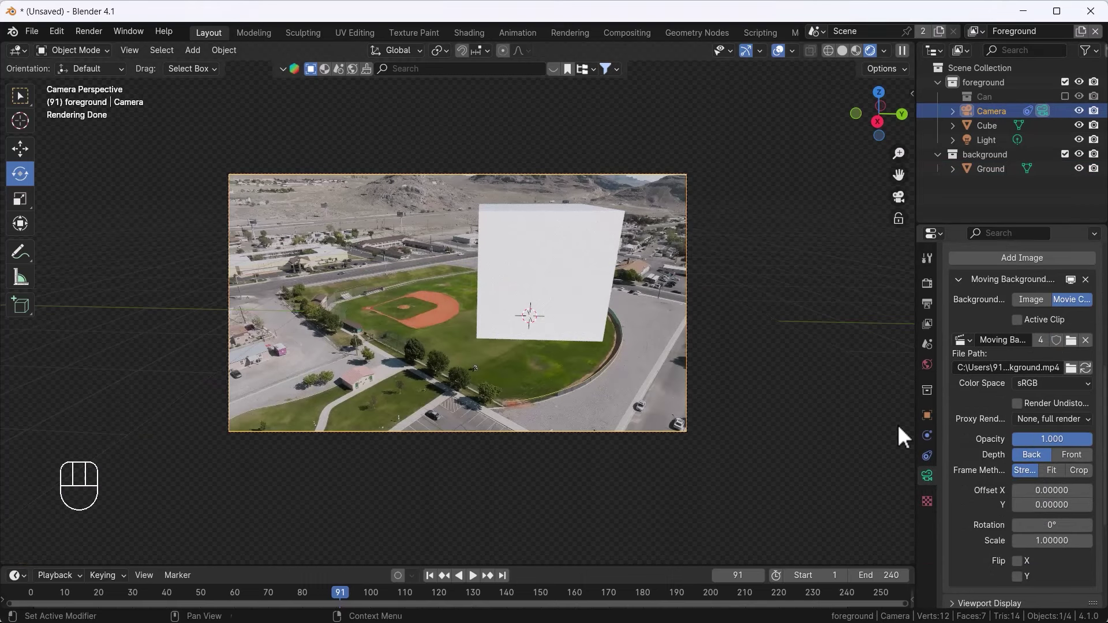
pyautogui.moveTo(619, 364); pyautogui.dragTo(573, 283)
pyautogui.press('alt+h')
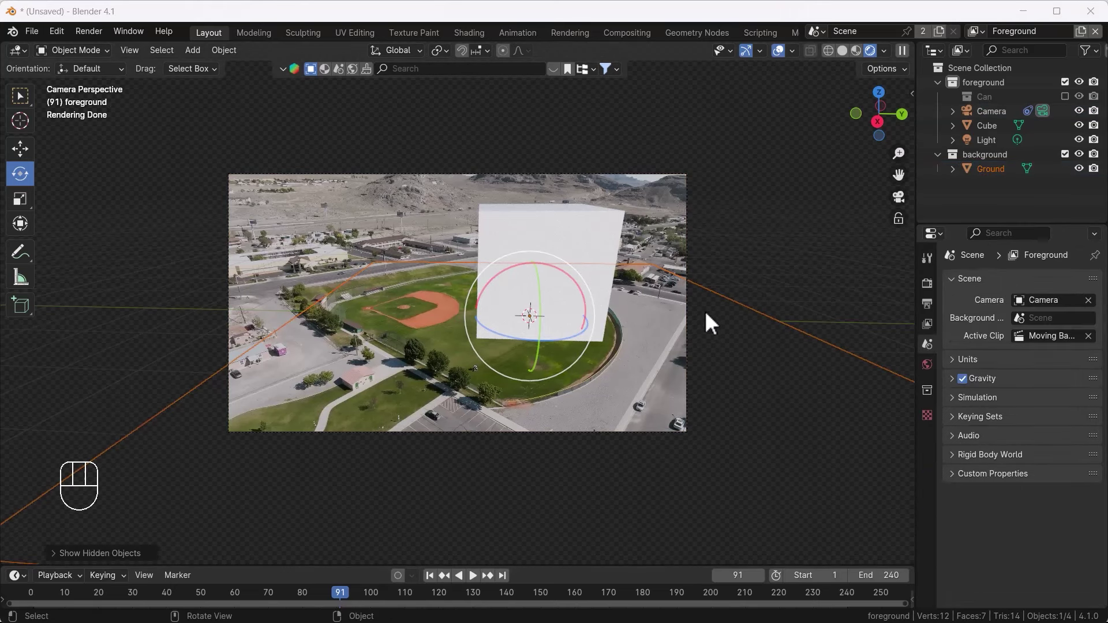
# Delete the old ground, add a plane scaled about 7 under the cube and make it a Shadow Catcher
pyautogui.click(753, 303)
pyautogui.click(751, 312)
pyautogui.press('Delete')
pyautogui.press('shift+a')
pyautogui.press('s')
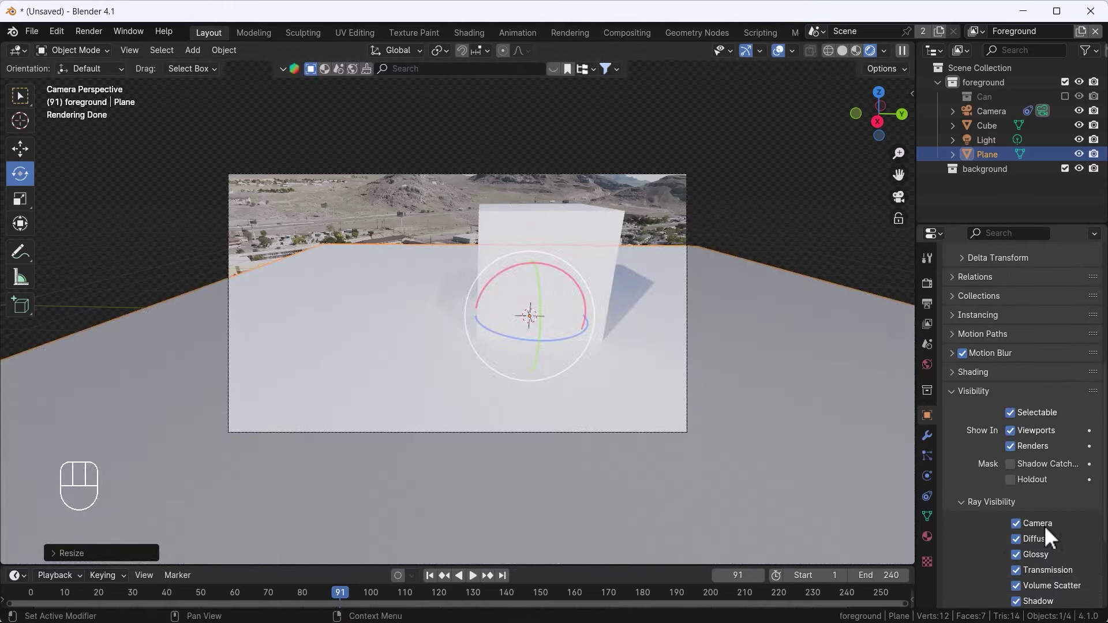
pyautogui.click(1023, 475)
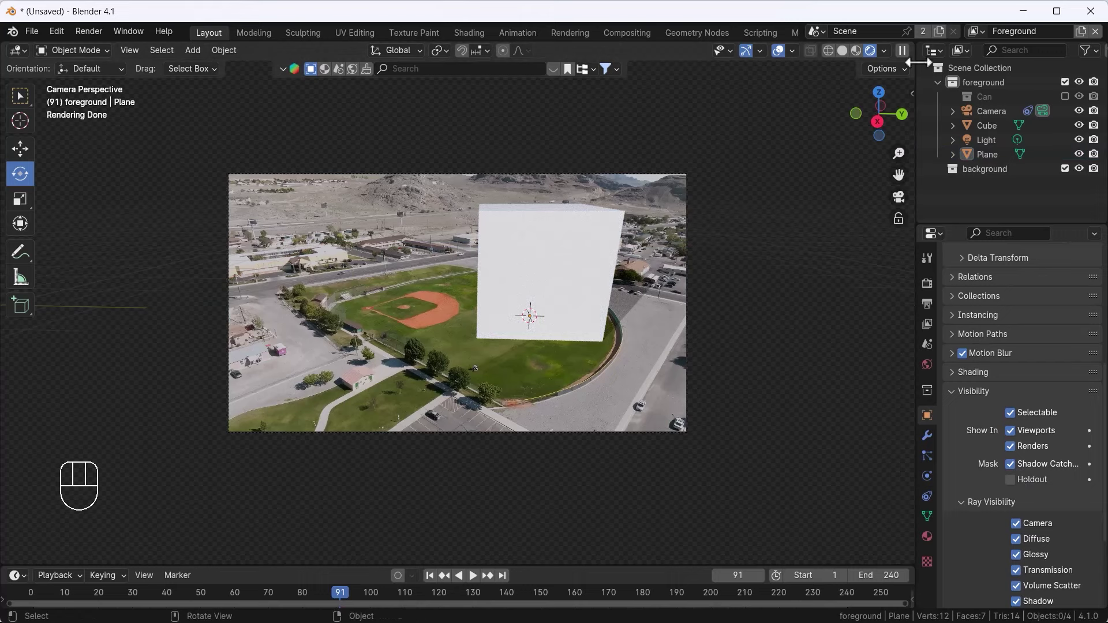
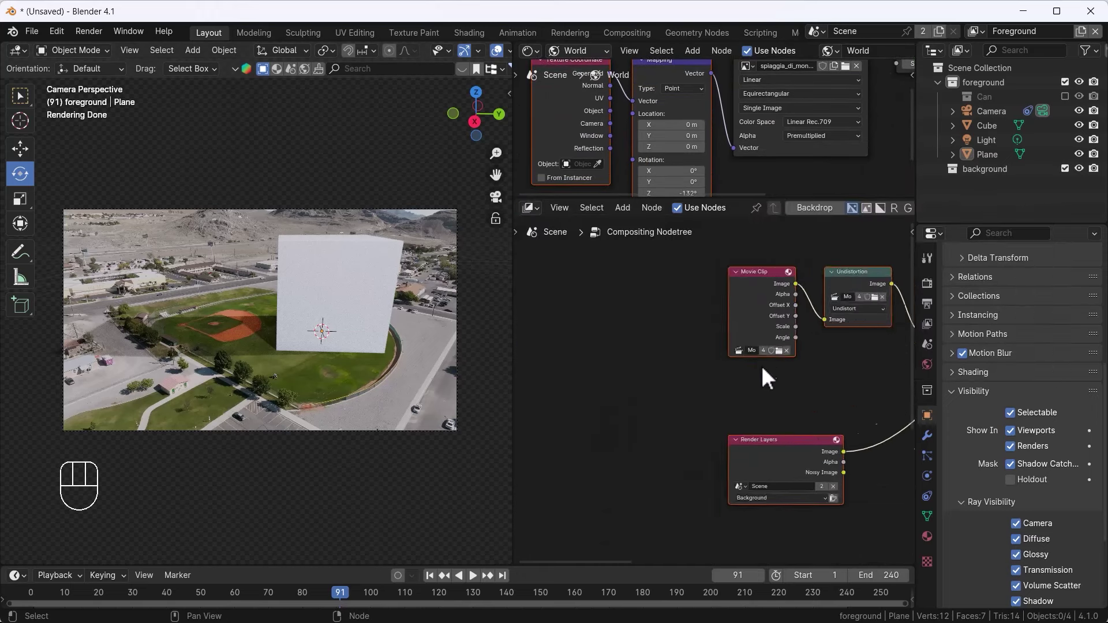
# Arrange the compositing tree so the render layers merge through Alpha Over nodes
pyautogui.moveTo(617, 400); pyautogui.dragTo(723, 375)
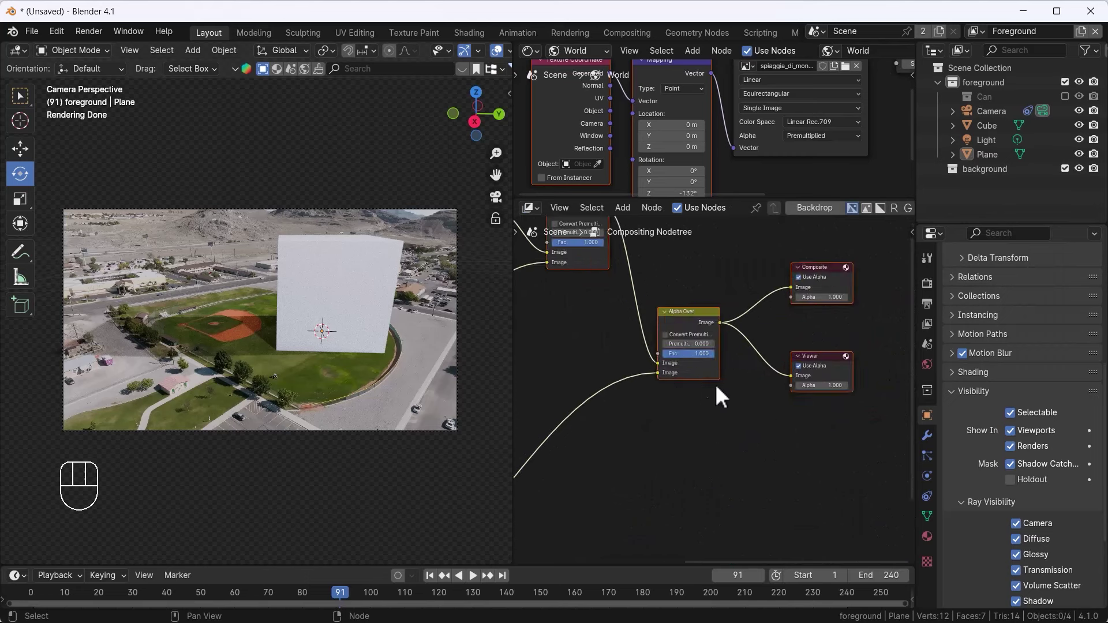
pyautogui.middleClick(770, 410)
pyautogui.middleClick(773, 401)
pyautogui.moveTo(781, 384); pyautogui.dragTo(815, 344)
pyautogui.middleClick(687, 462)
pyautogui.click(566, 466)
pyautogui.click(819, 425)
pyautogui.middleClick(746, 342)
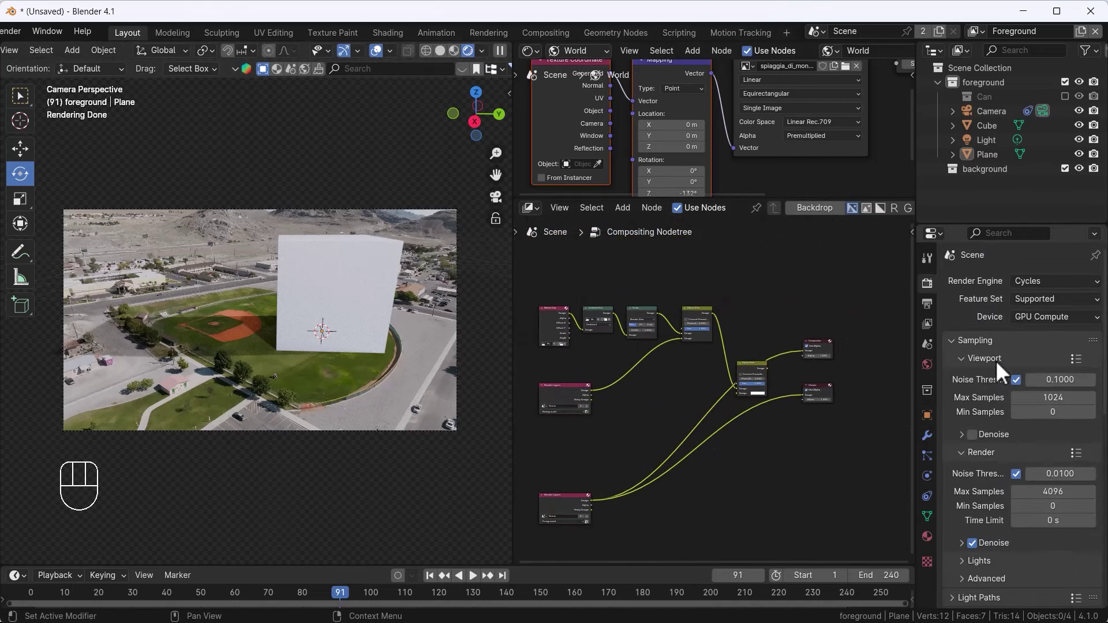
# Set render Max Samples to 512 and return the viewport to Solid shading
pyautogui.moveTo(326, 328); pyautogui.dragTo(1057, 494)
pyautogui.press('BackSpace')
pyautogui.press('BackSpace')
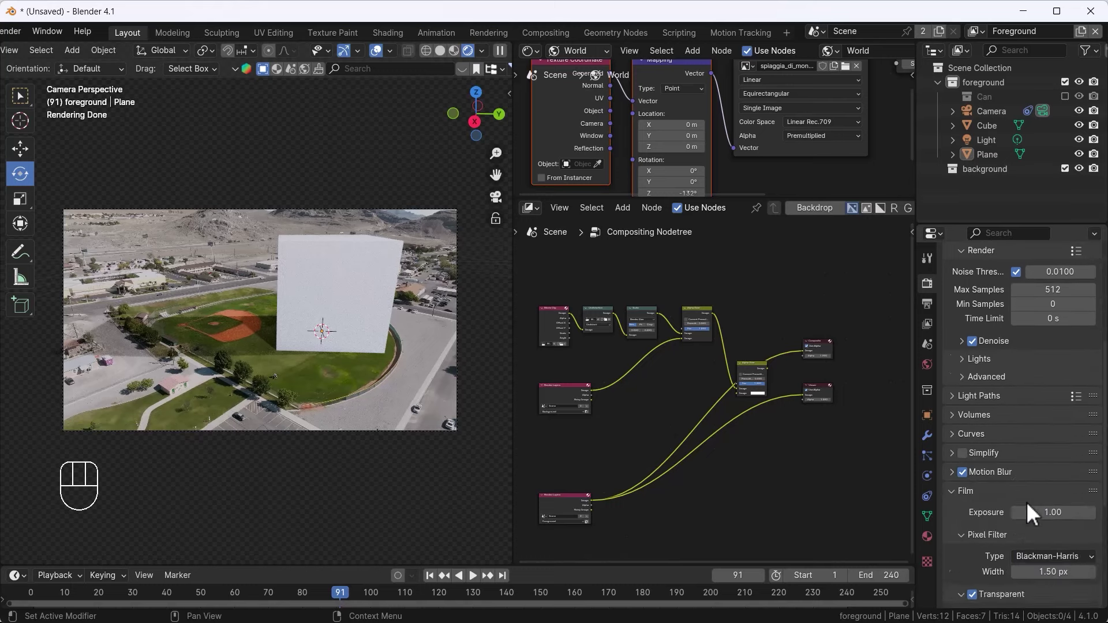
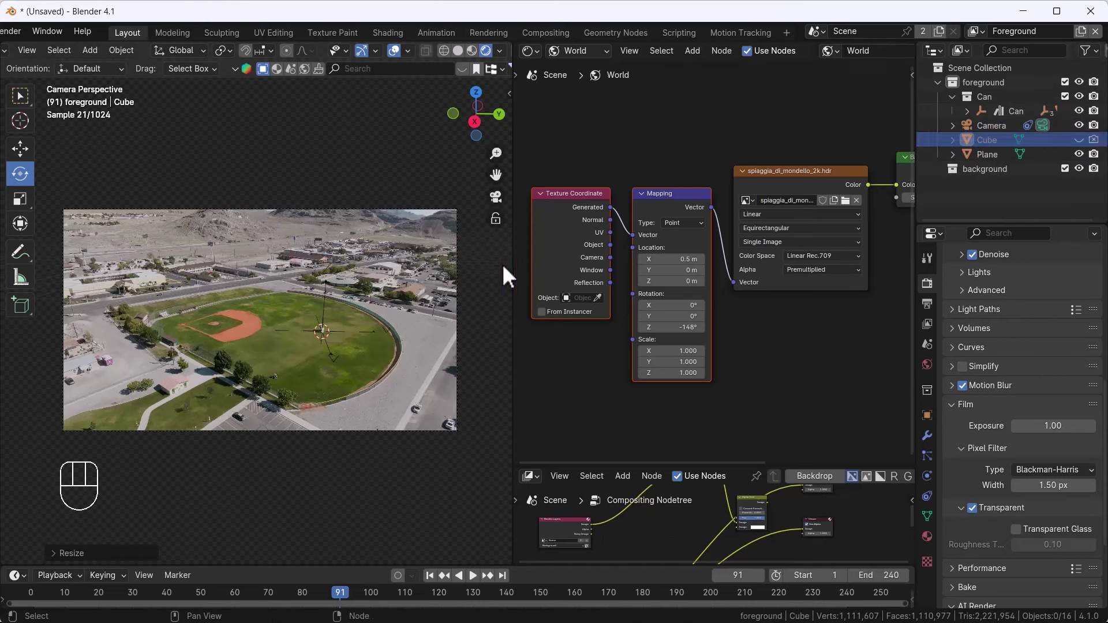
# Select the appended can object standing in for the hidden cube
pyautogui.click(337, 312)
# Scale the cans to about 1.82, rotate them toward the camera, move them above the field, and use Solid shading
pyautogui.press('s')
pyautogui.press('r')
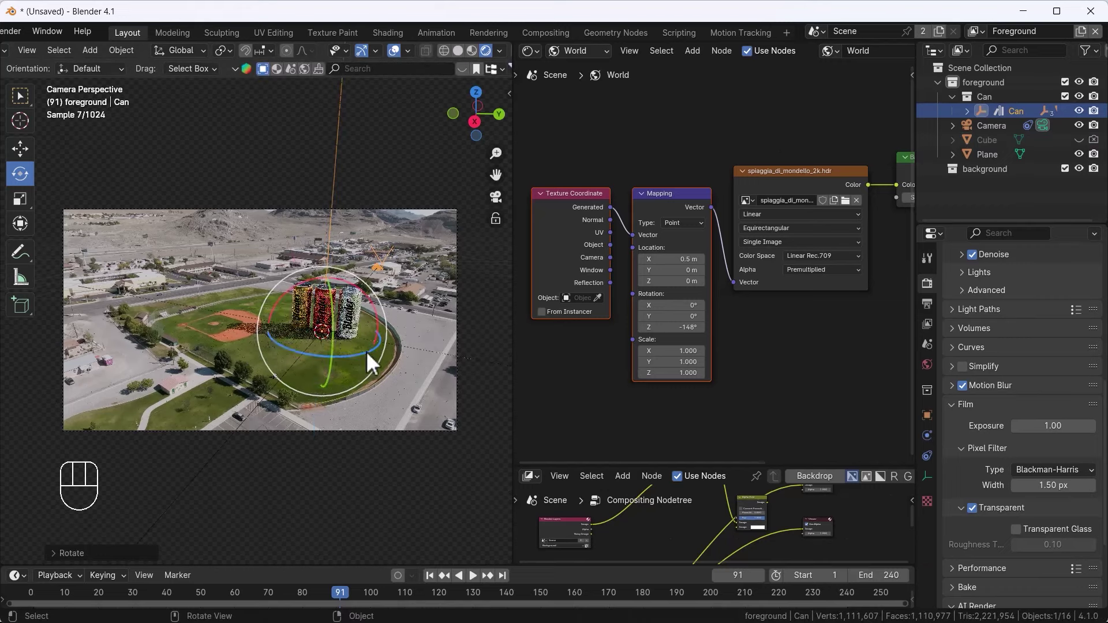
pyautogui.press('s')
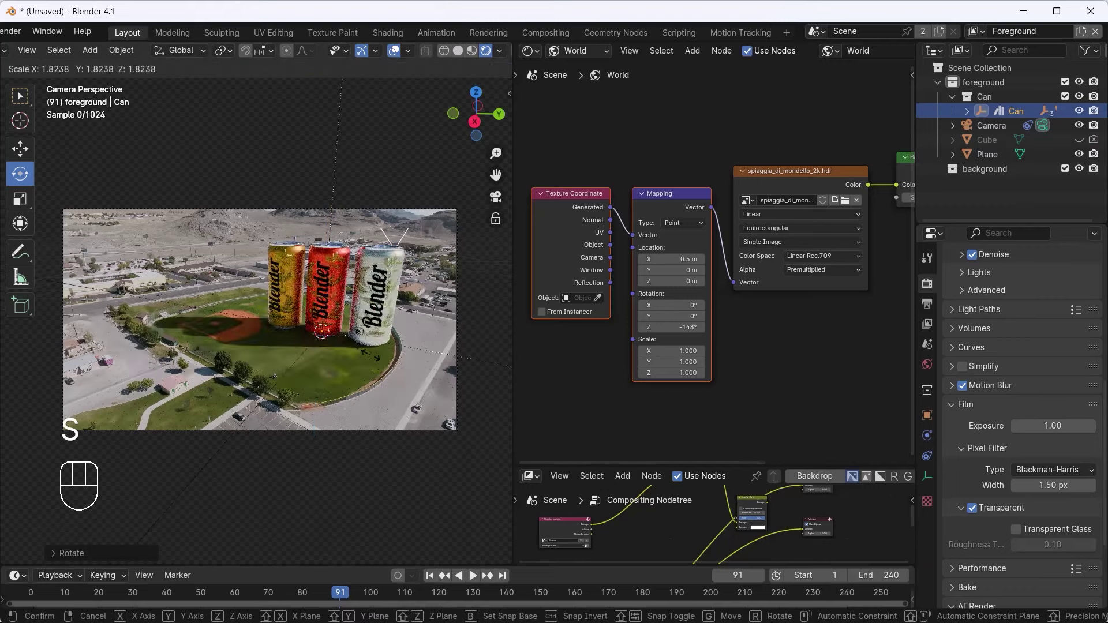
pyautogui.press('w')
pyautogui.moveTo(384, 344); pyautogui.dragTo(350, 343)
pyautogui.doubleClick(302, 366)
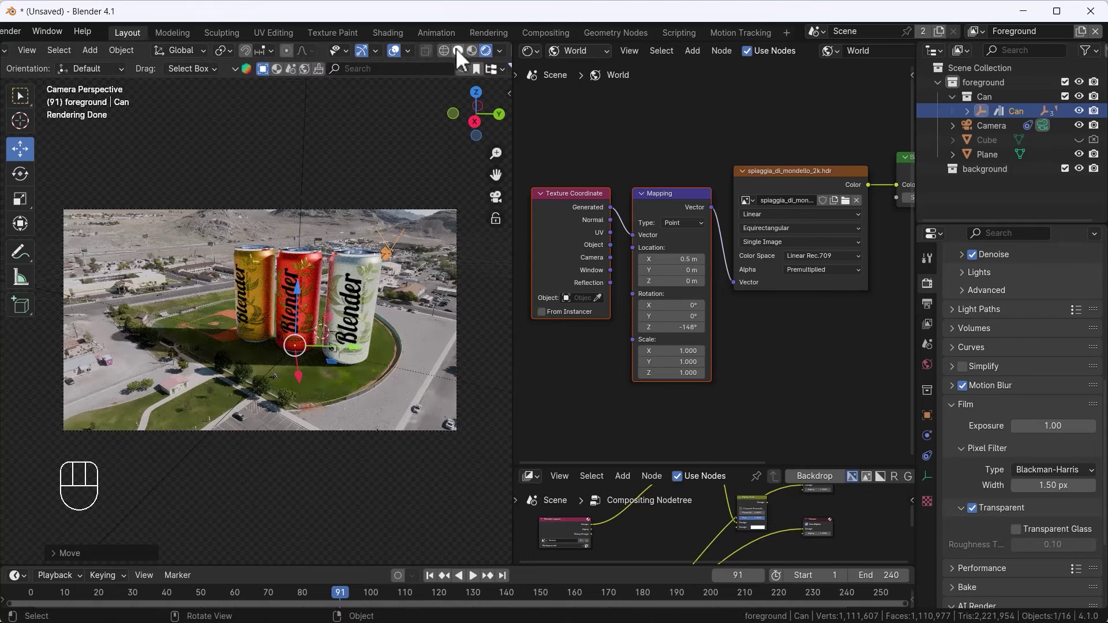
pyautogui.click(462, 60)
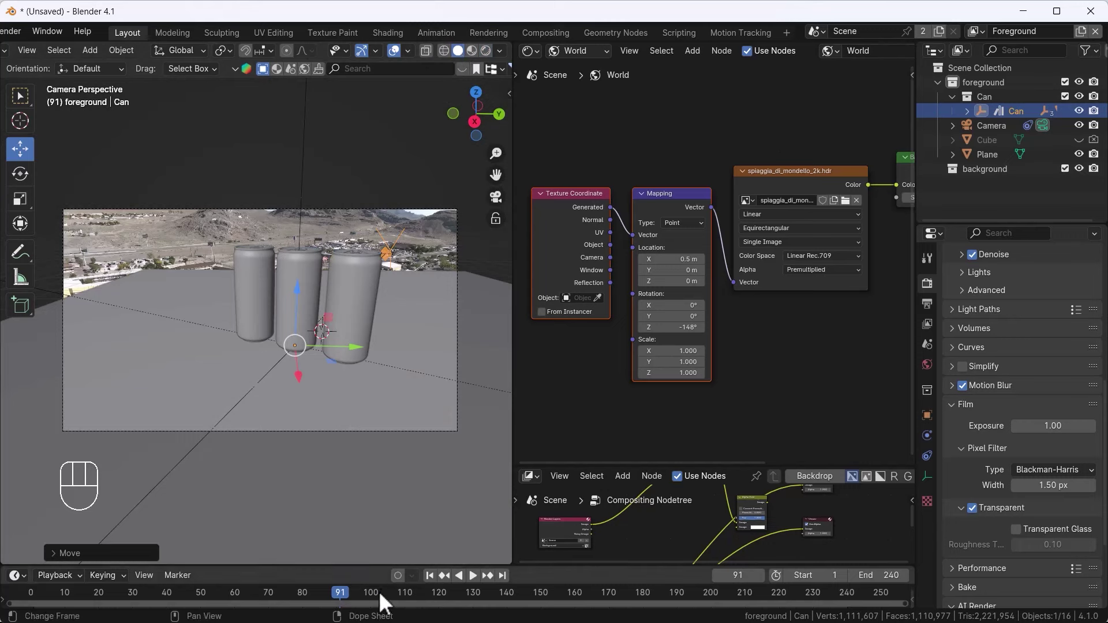
# Keyframe the cans' resting Location on the field
pyautogui.click(437, 588)
pyautogui.click(322, 182)
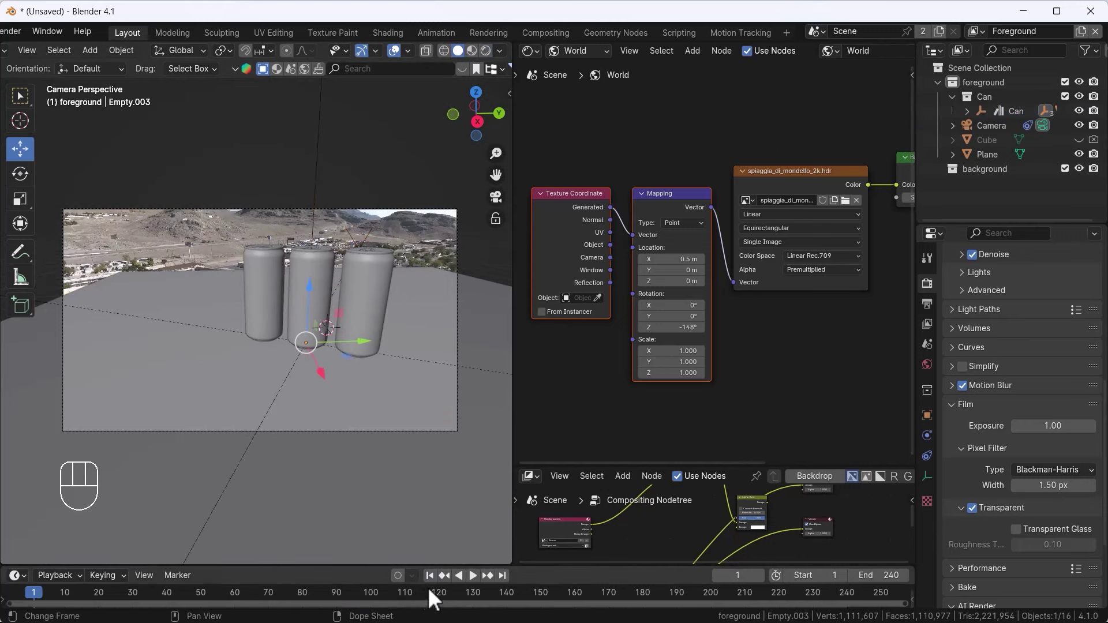
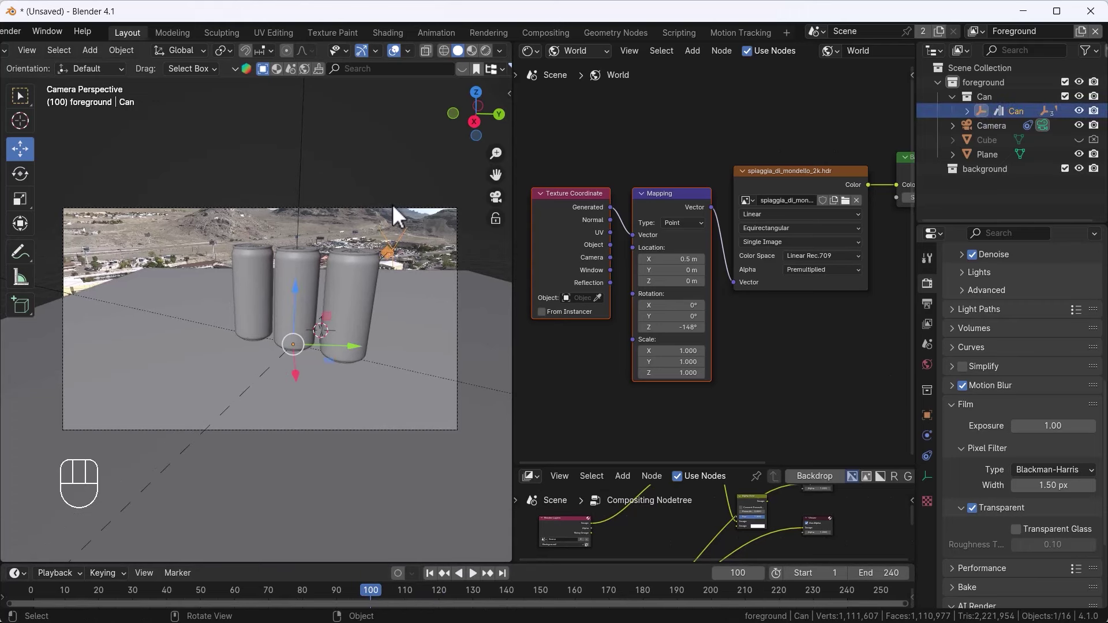
pyautogui.press('i')
pyautogui.press('k')
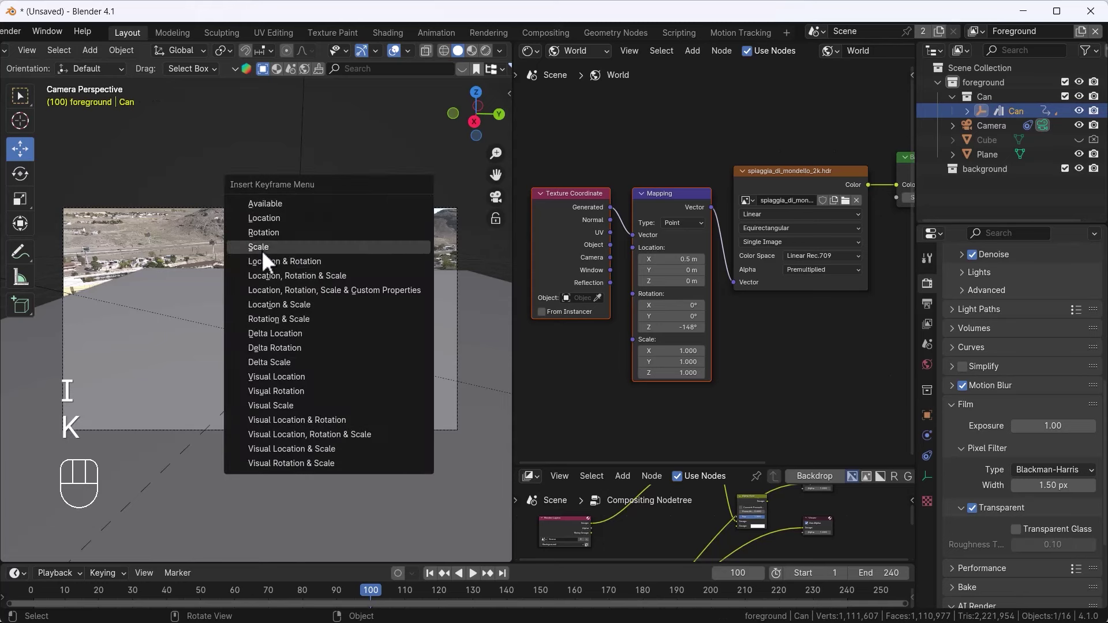
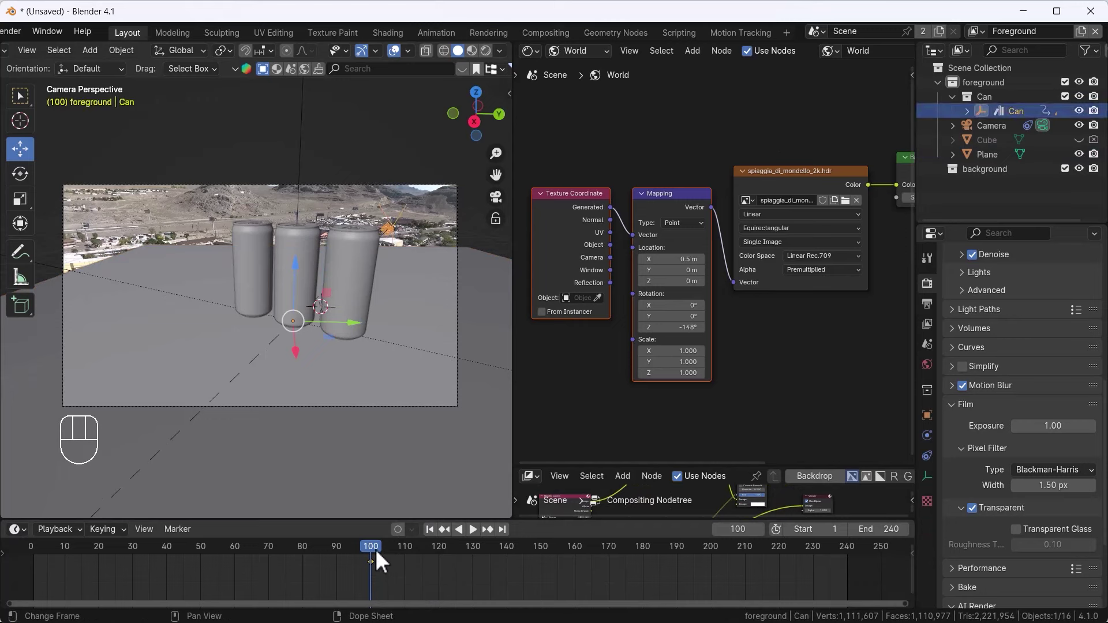
# Lift the cans above the shot at frame 1, keyframe it, and play the drop animation
pyautogui.moveTo(438, 538); pyautogui.dragTo(335, 130)
pyautogui.press('i')
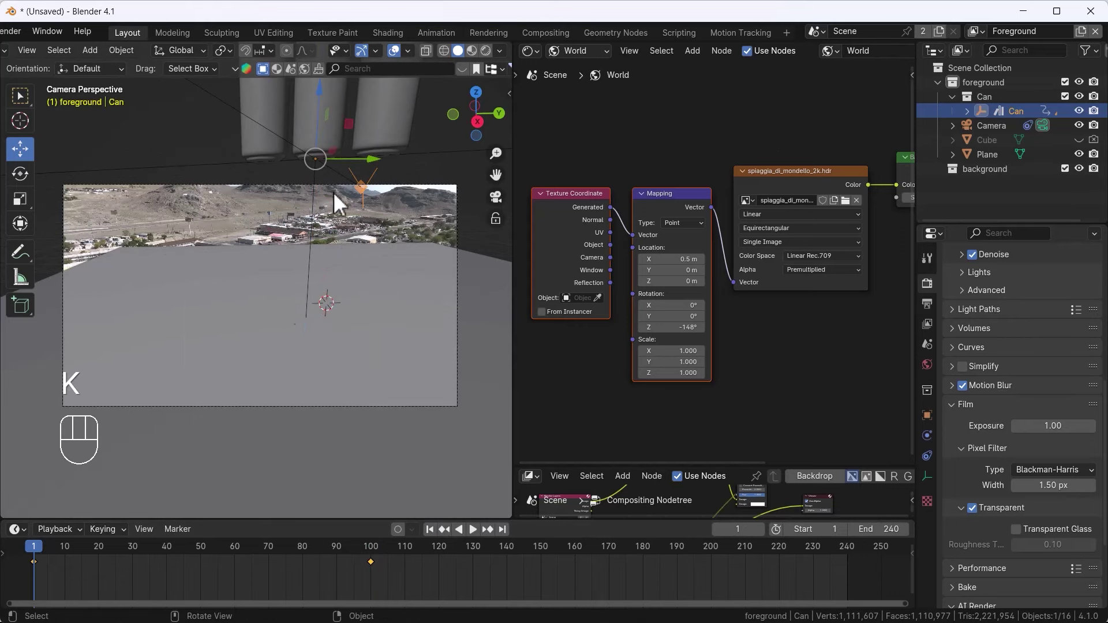
pyautogui.press('space')
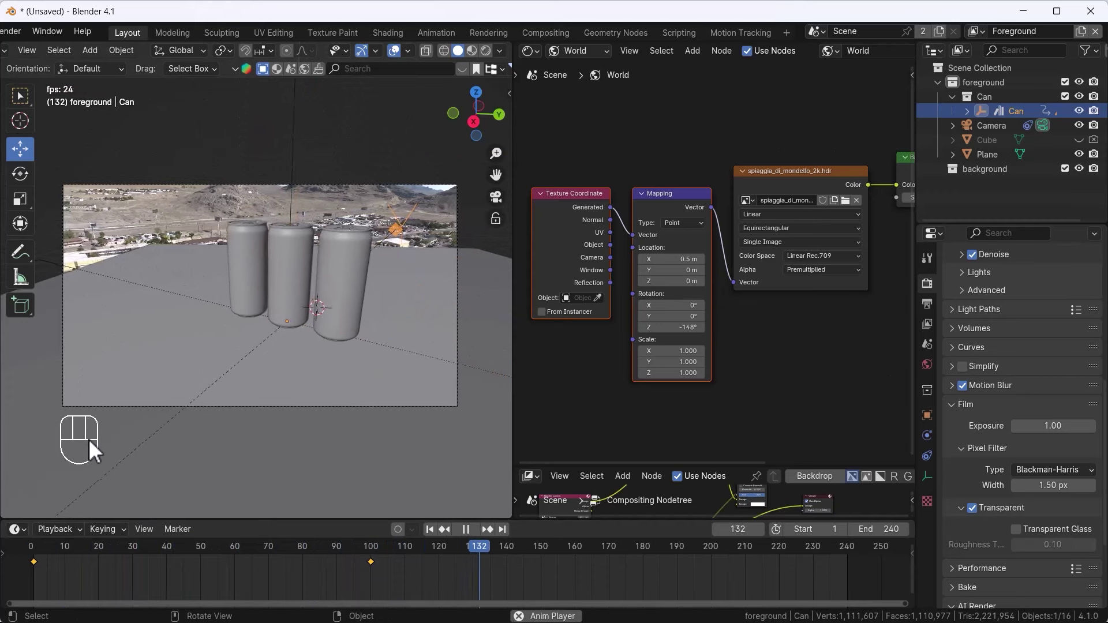
# Preview the drop in Rendered shading, set Max Samples to 50 and save as Camera Tracking.blend
pyautogui.press('space')
pyautogui.click(434, 540)
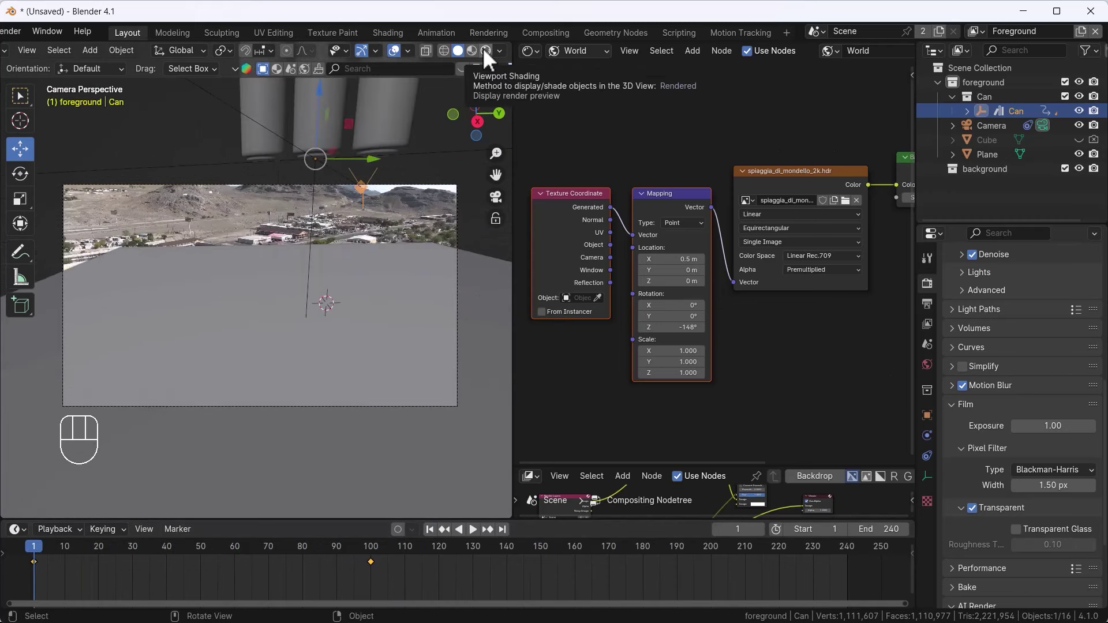
pyautogui.moveTo(482, 128); pyautogui.dragTo(401, 322)
pyautogui.press('space')
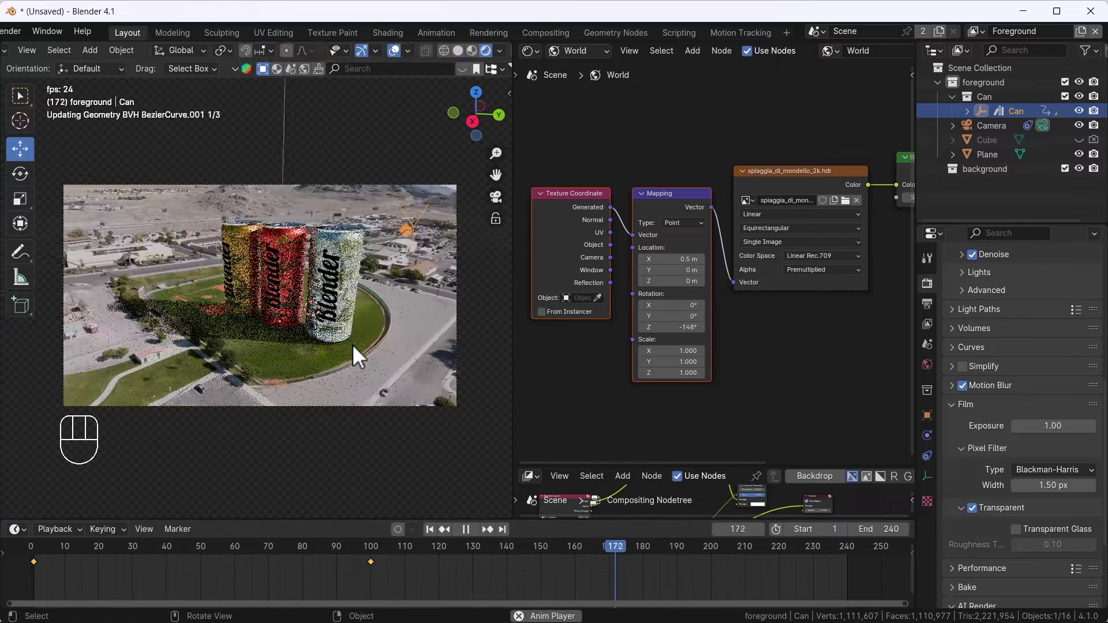
pyautogui.press('space')
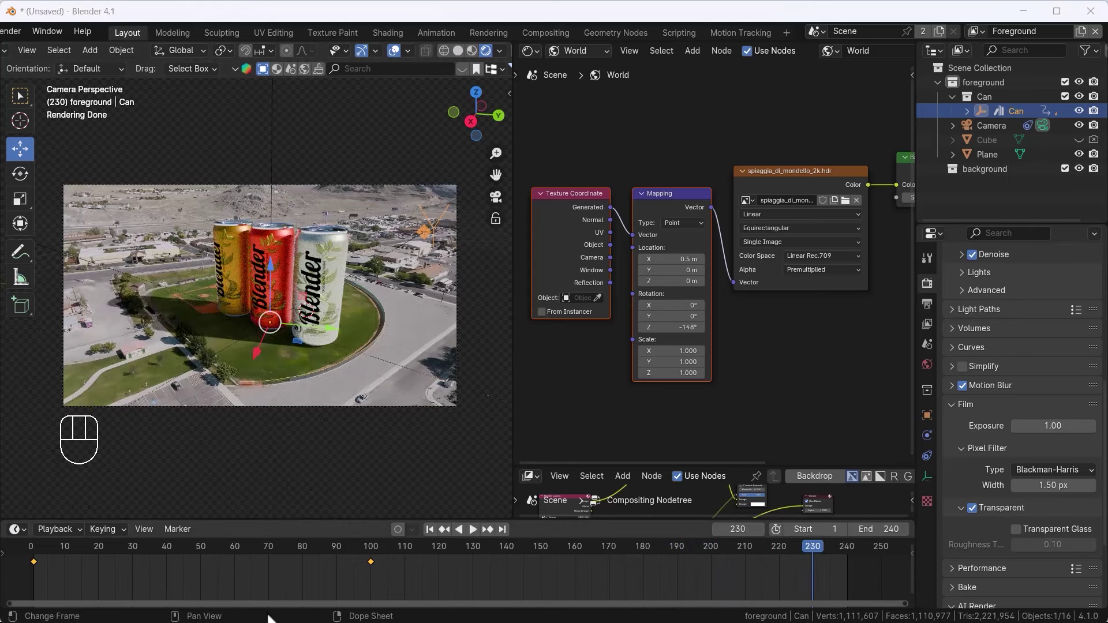
pyautogui.moveTo(491, 555); pyautogui.dragTo(762, 572)
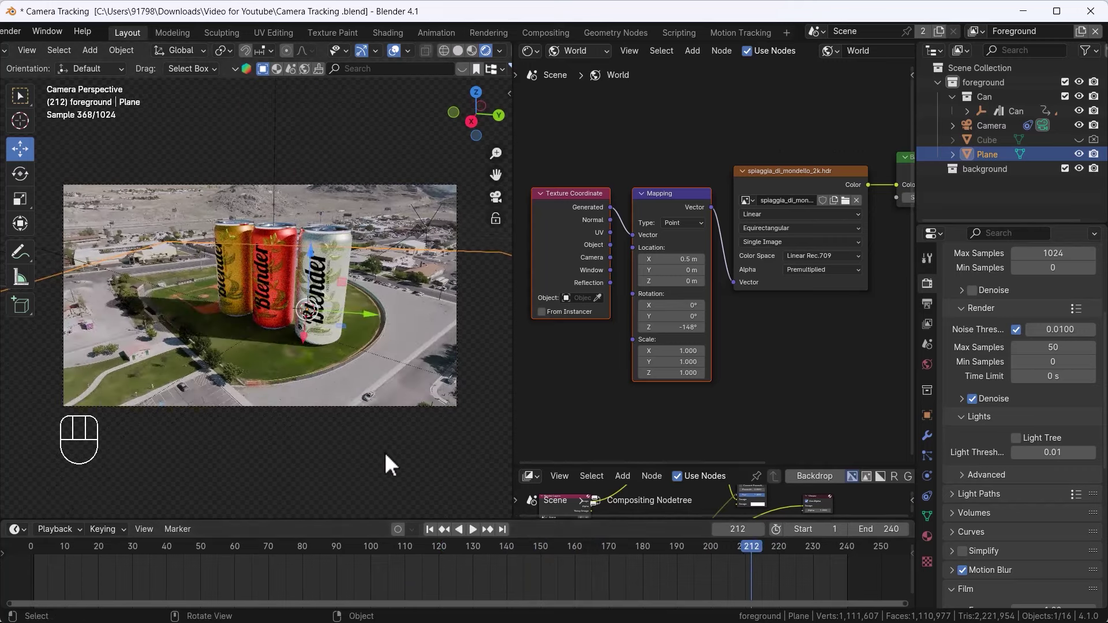